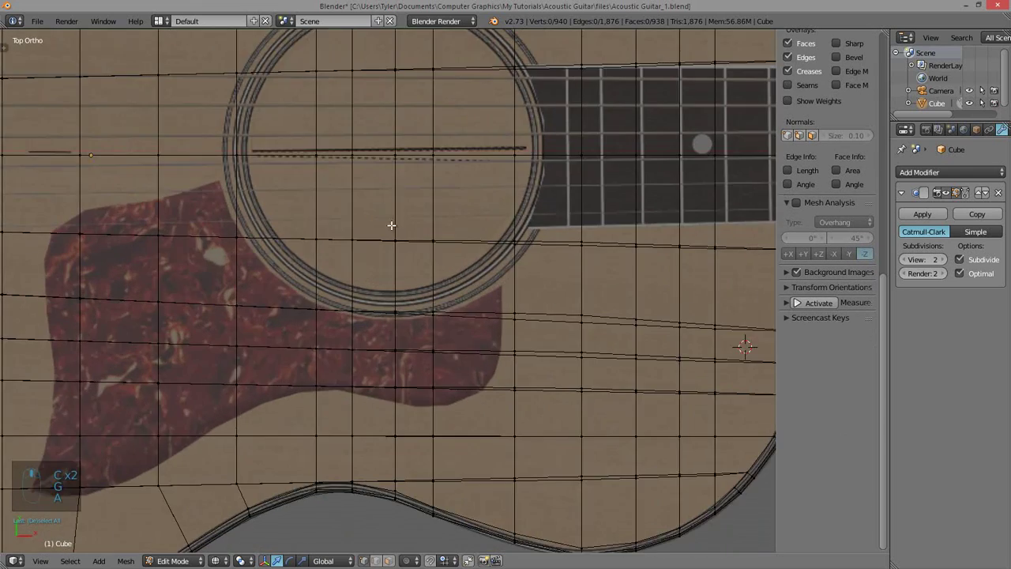
- Move the top mesh's outline vertices one by one so they follow the guitar body's curved rim
key(c)
key(a)
key(c)
drag(265, 236, 357, 194)
key(g)
key(a)
key(c)
key(g)
key(a)
key(c)
key(g)
key(a)
key(c)
key(g)
key(a)
key(c)
key(g)
key(a)
- Toggle between Edit and Object Mode to check the smoothed body, then box-select the outline in wireframe
key(Tab)
key(Tab)
key(Tab)
key(Tab)
key(Tab)
key(z)
drag(12, 29, 118, 97)
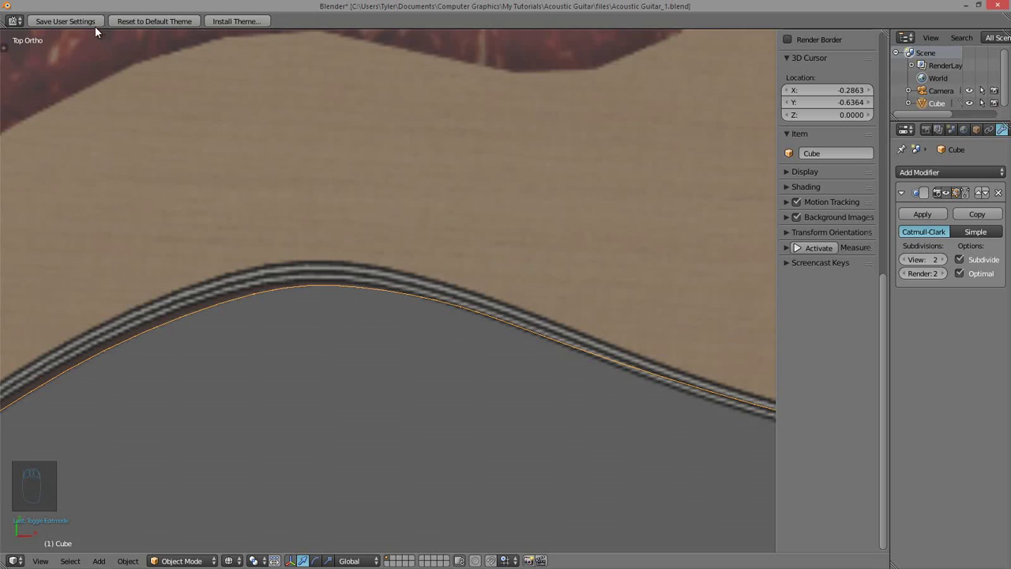
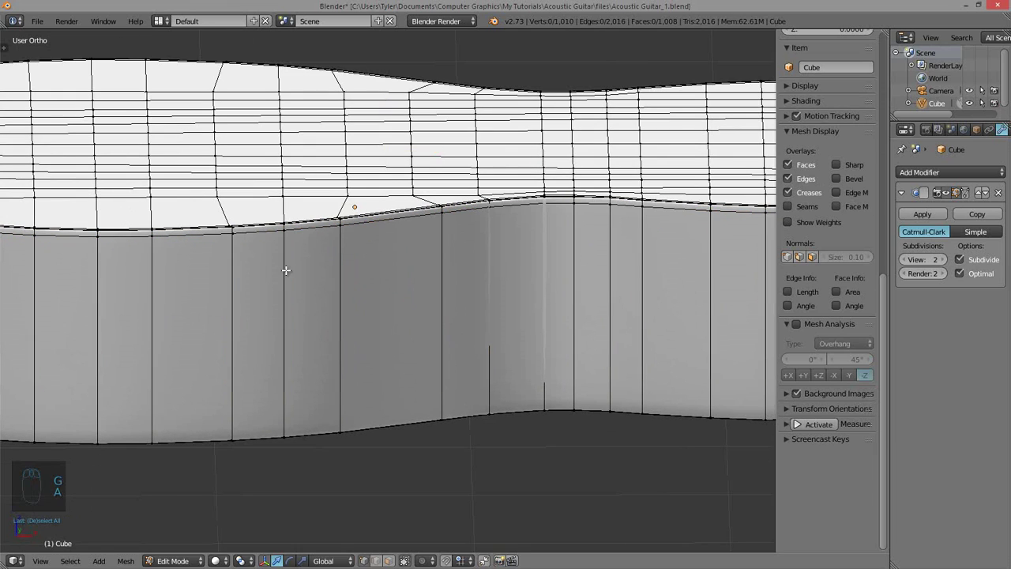
- Extrude the side walls' bottom edge loop down to add another row of faces along Z
key(ctrl+r)
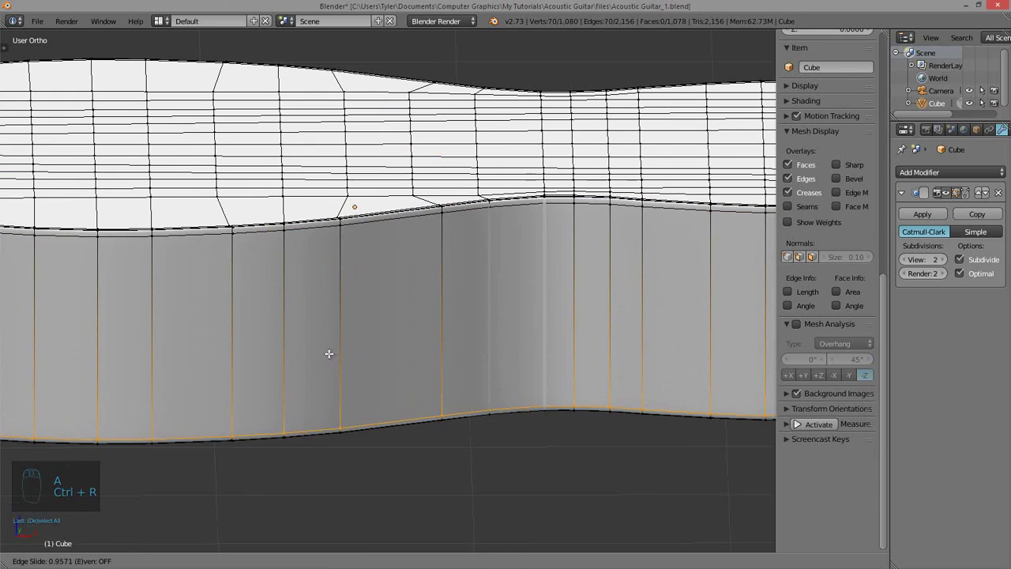
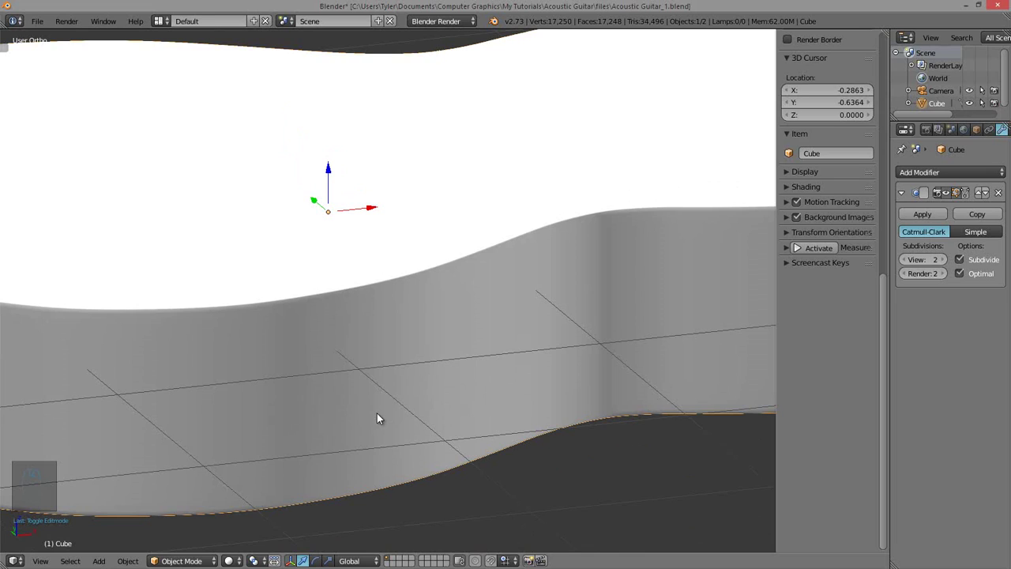
key(o)
key(z)
drag(489, 264, 397, 196)
key(z)
key(q)
key(z)
drag(340, 262, 410, 275)
- Check the walls in Object Mode, then select the top vertices beside the soundhole
key(Tab)
key(a)
key(a)
key(c)
drag(411, 275, 427, 294)
- Scale pairs of vertices around the soundhole outward so the mesh fits the reference ring
key(a)
key(c)
key(s)
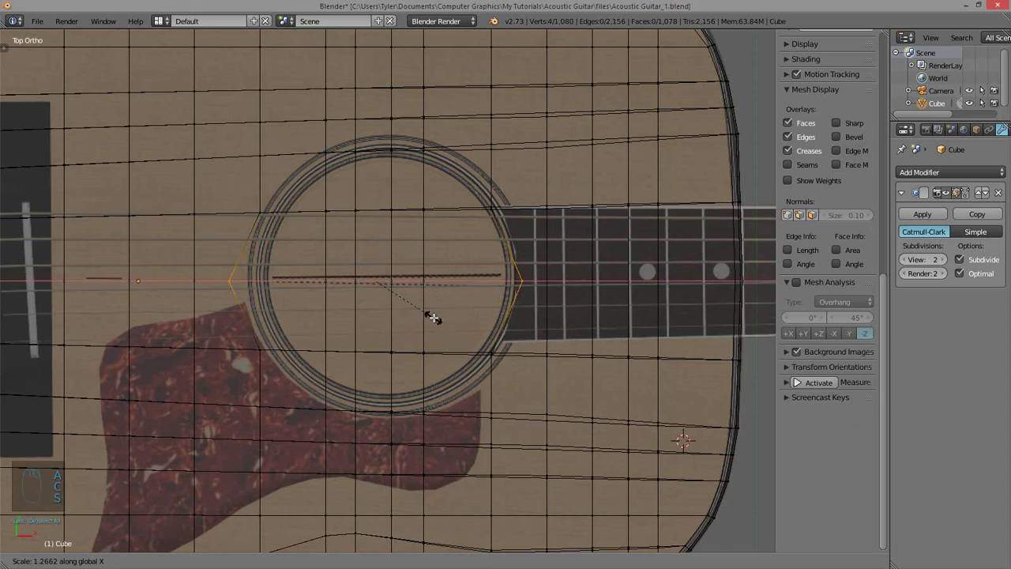
key(a)
key(c)
key(s)
key(a)
key(c)
key(s)
key(s)
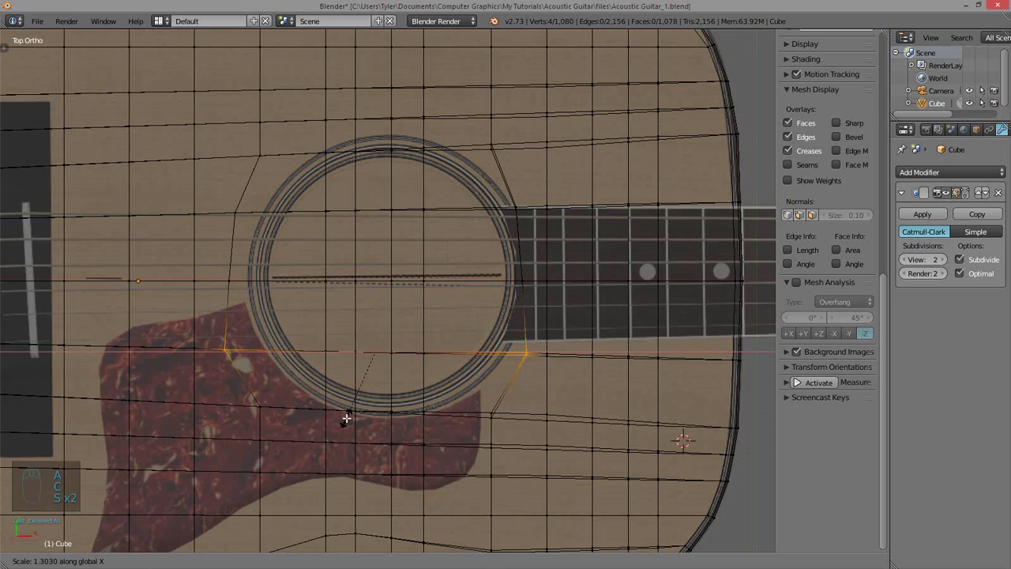
- Switch shading to check the soundhole area and scale the lower vertex pair to match
key(z)
key(z)
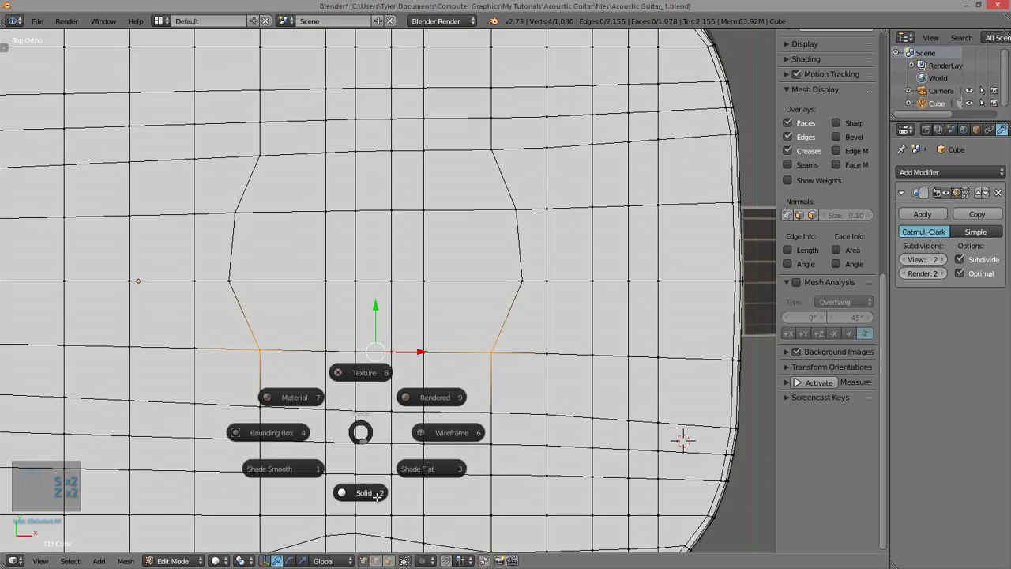
key(z)
key(s)
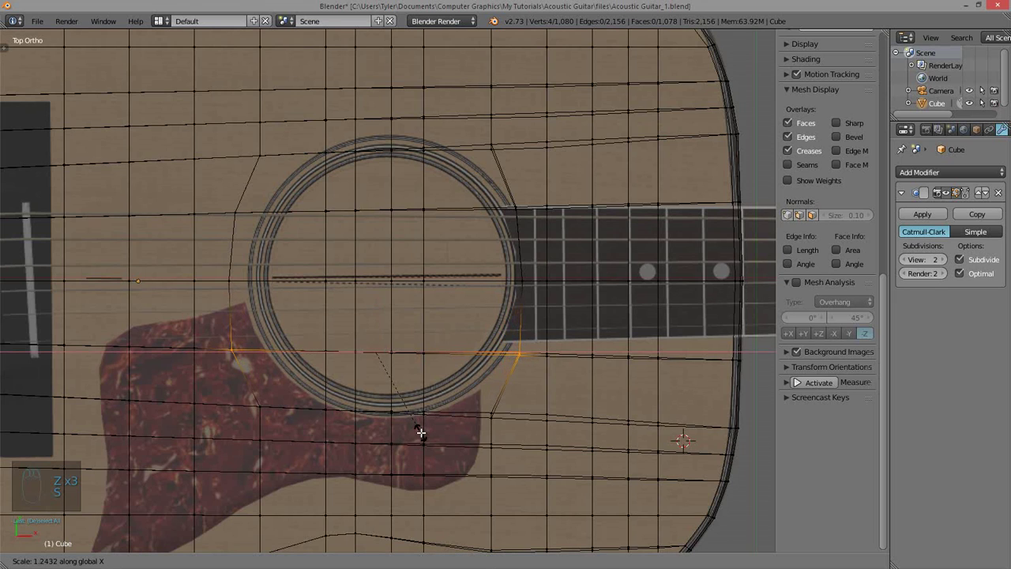
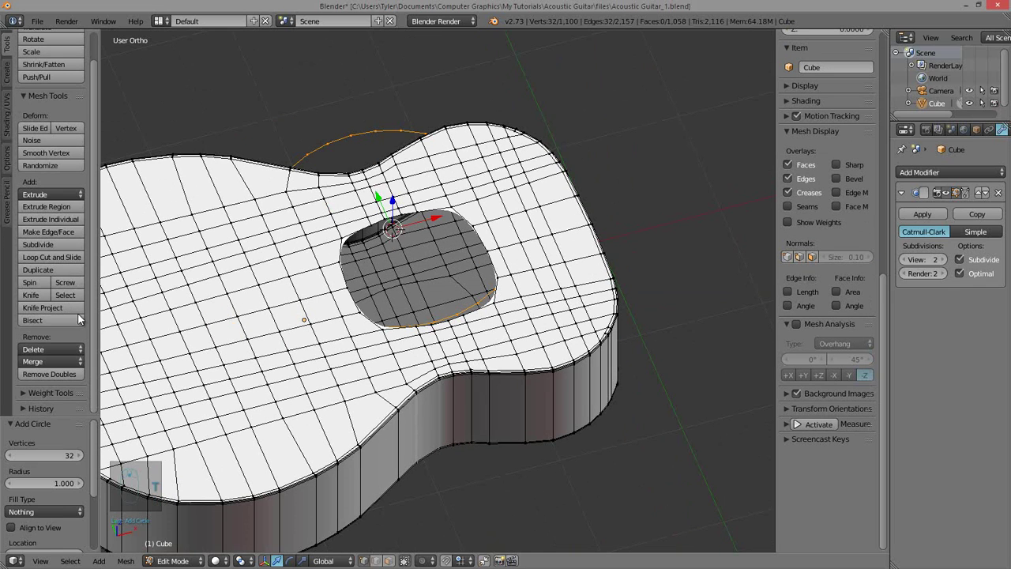
- Add a 32-vertex circle mesh near the open soundhole for the ring
drag(49, 445, 62, 457)
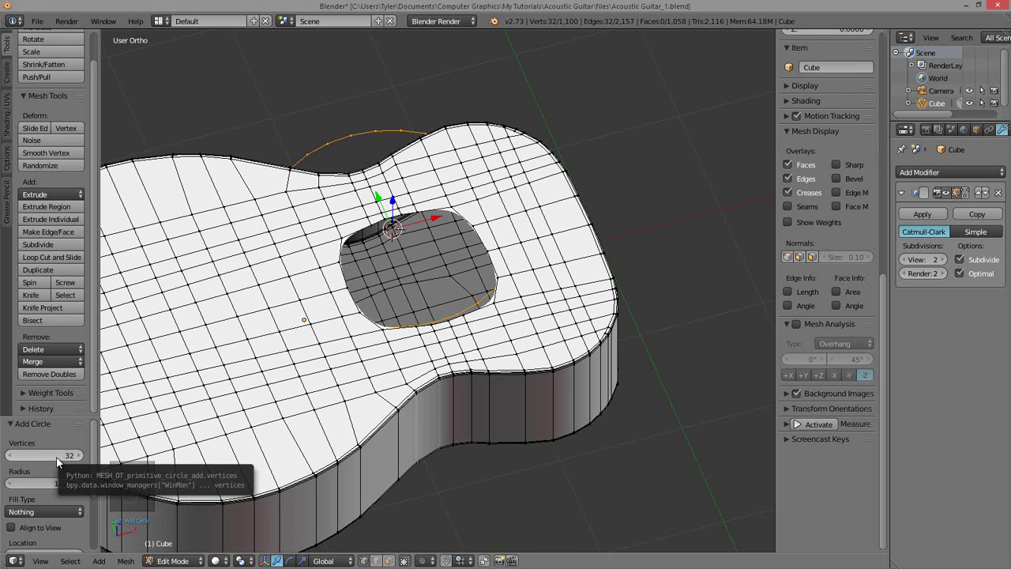
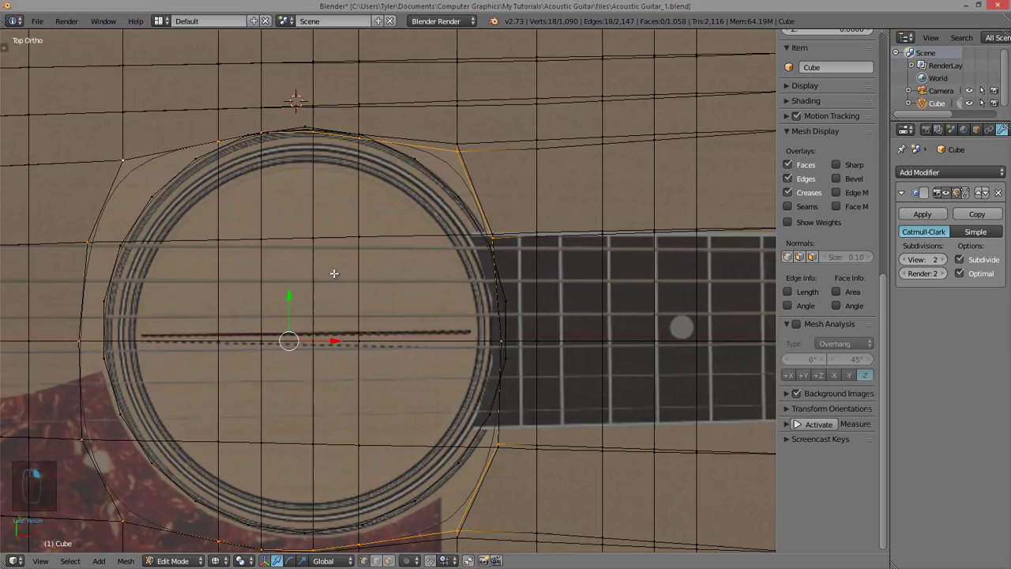
key(z)
drag(355, 332, 438, 322)
key(shift+alt+s)
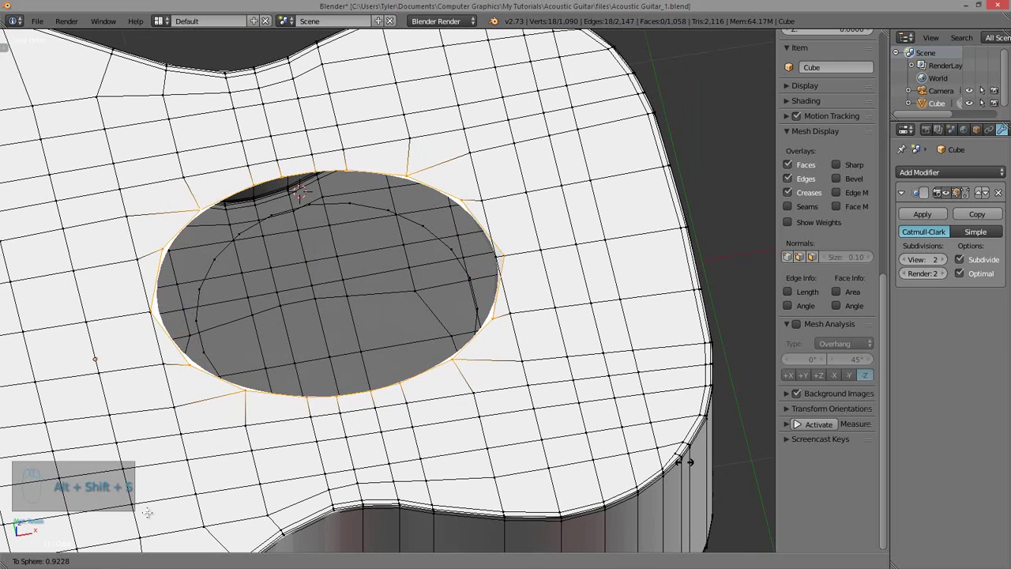
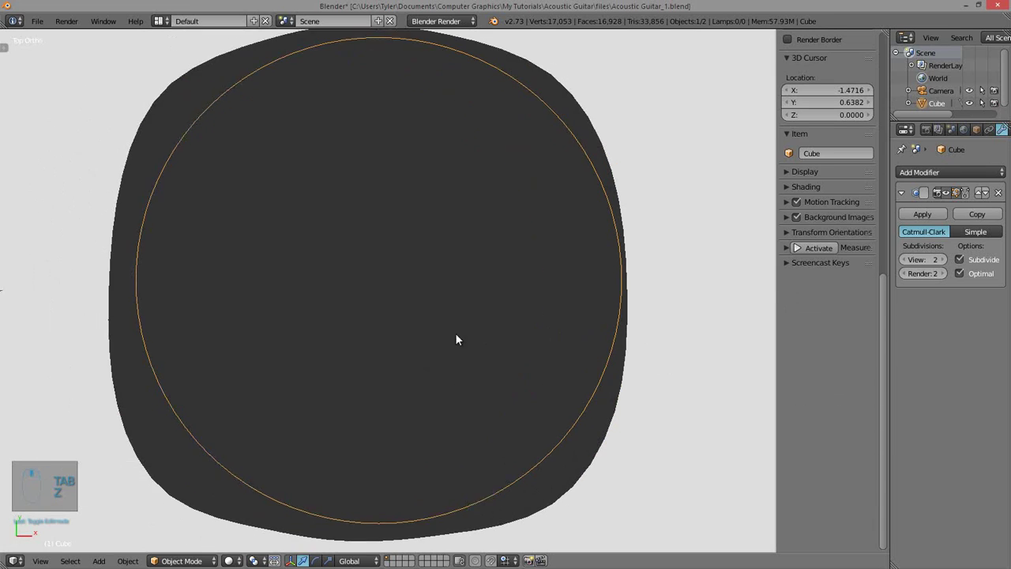
key(Tab)
key(z)
key(z)
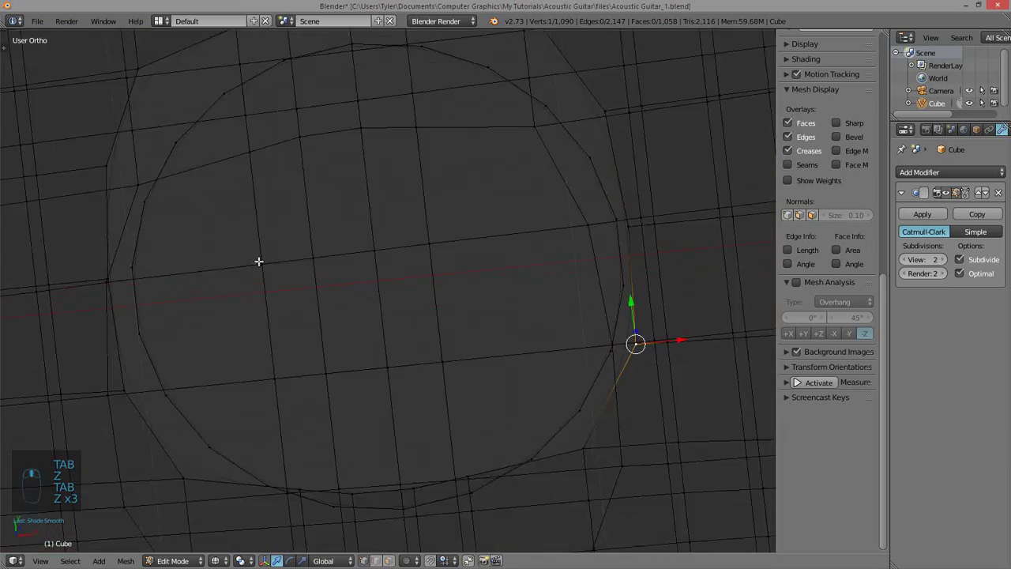
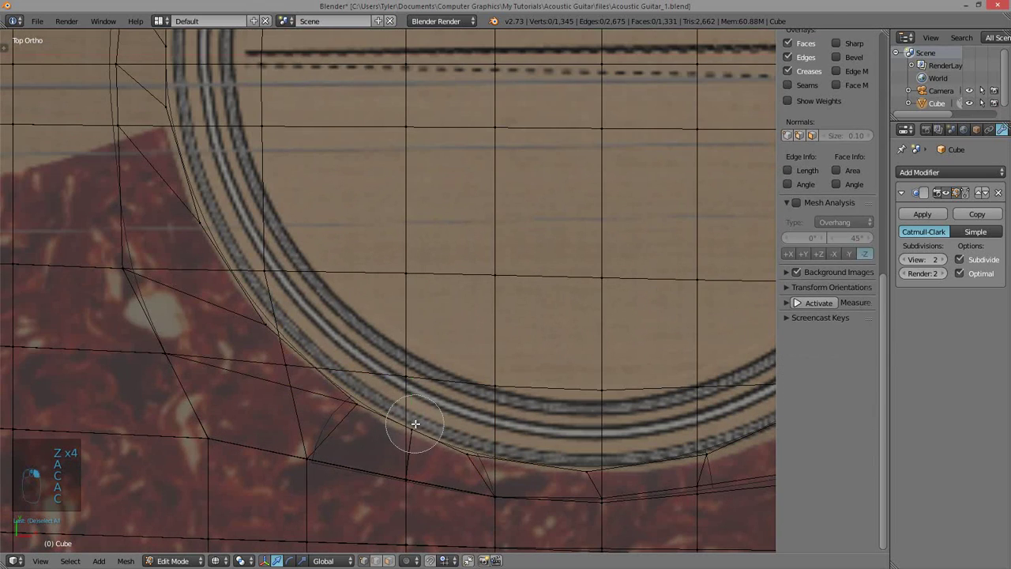
right_click(415, 417)
key(g)
key(a)
key(Tab)
key(z)
key(z)
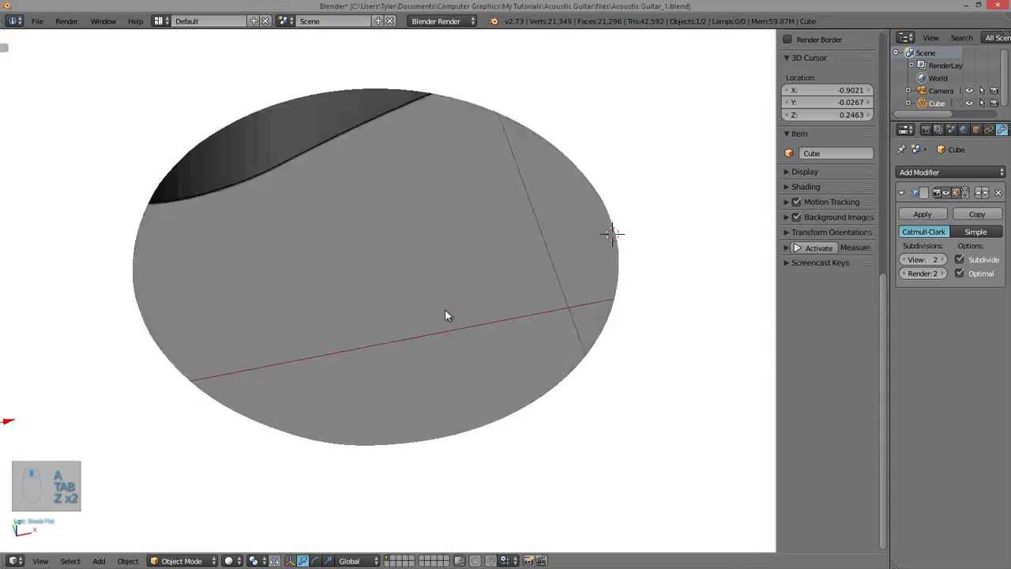
key(Tab)
key(Tab)
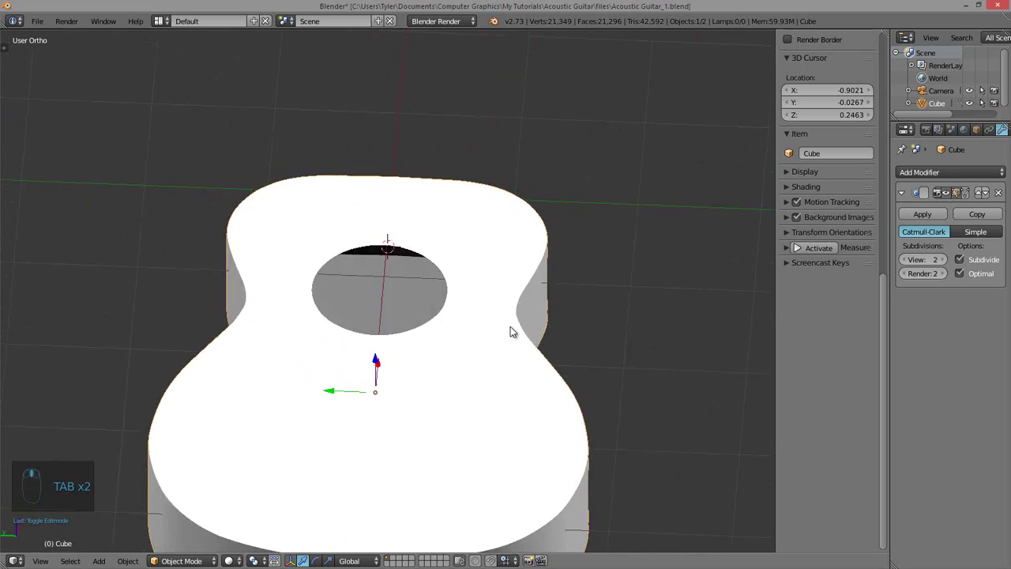
key(q)
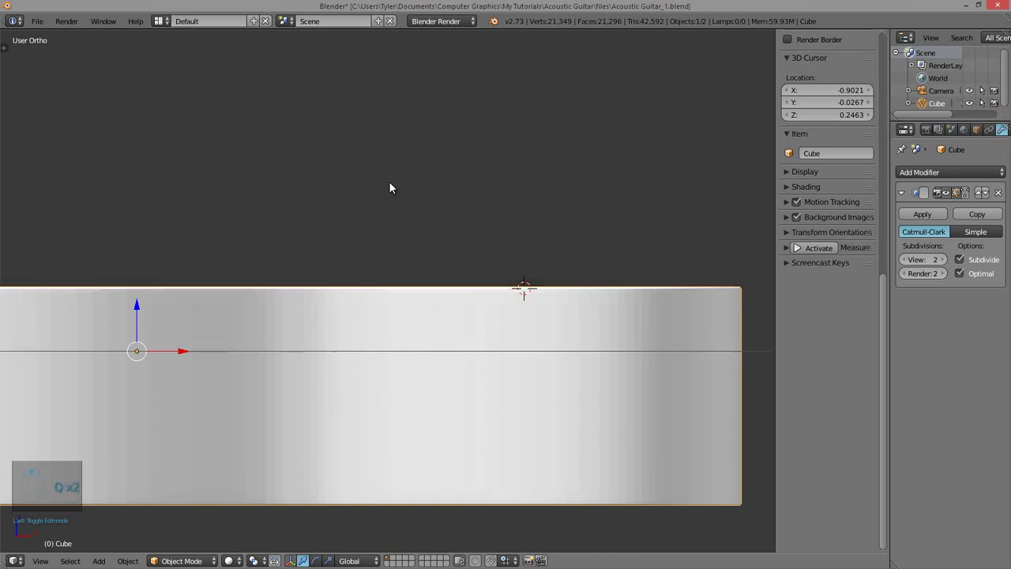